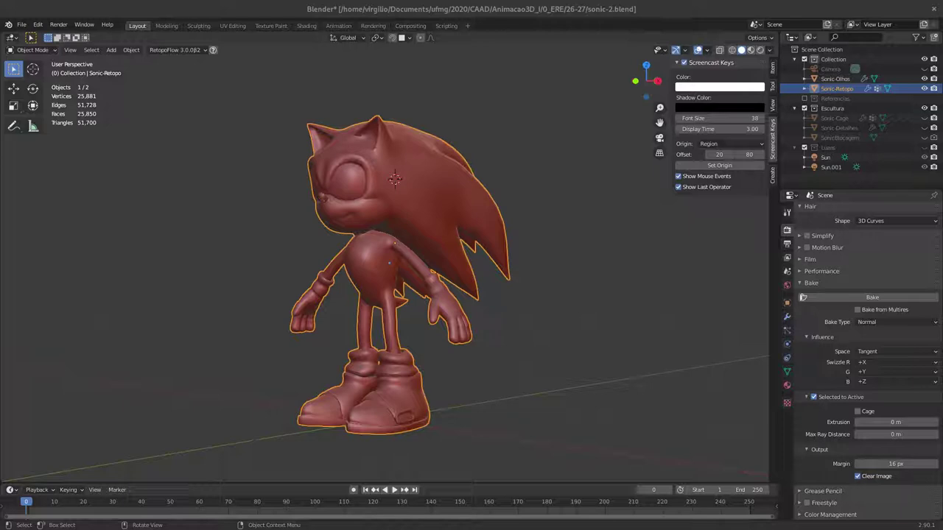
# Step: Leave Edit Mode on Sonic-Retopo and inspect the model from several angles
pyautogui.middleClick(434, 244)
pyautogui.middleClick(426, 244)
pyautogui.middleClick(436, 227)
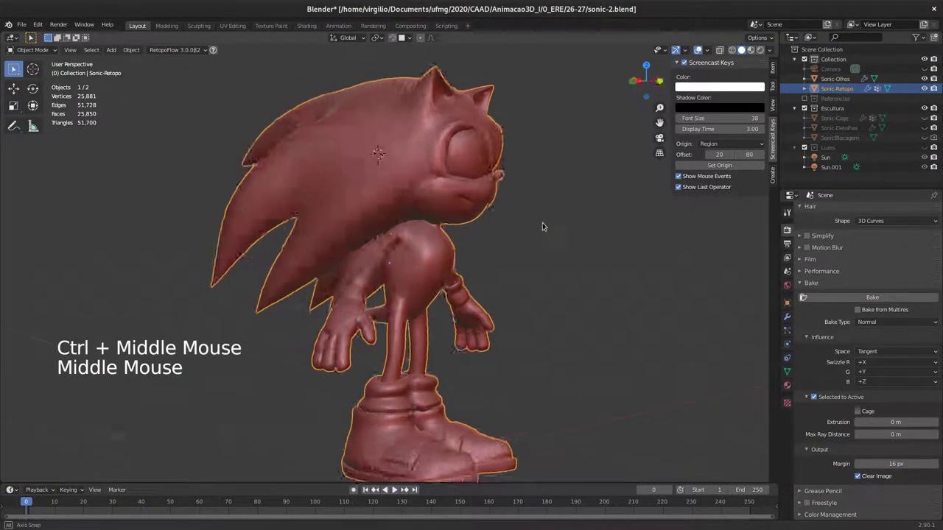
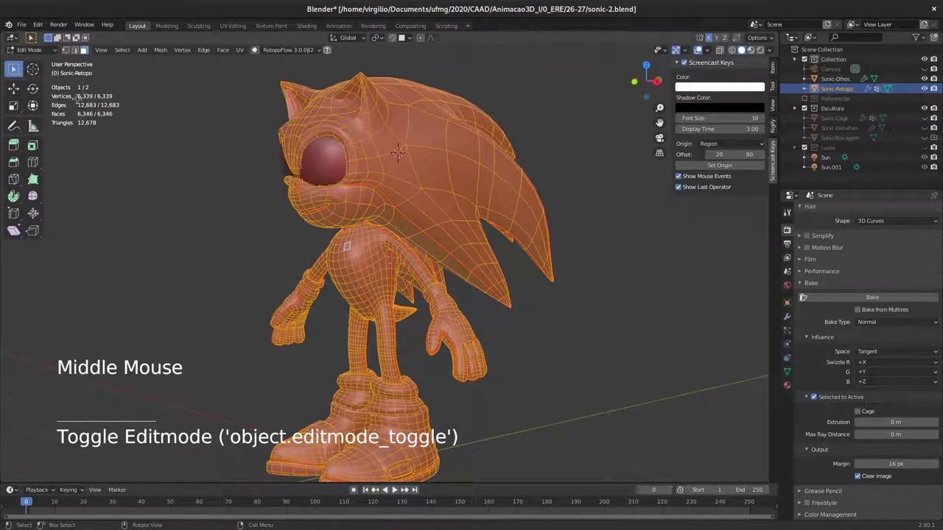
pyautogui.press('Tab')
pyautogui.middleClick(363, 197)
pyautogui.middleClick(364, 189)
pyautogui.middleClick(358, 212)
pyautogui.middleClick(369, 206)
pyautogui.middleClick(374, 197)
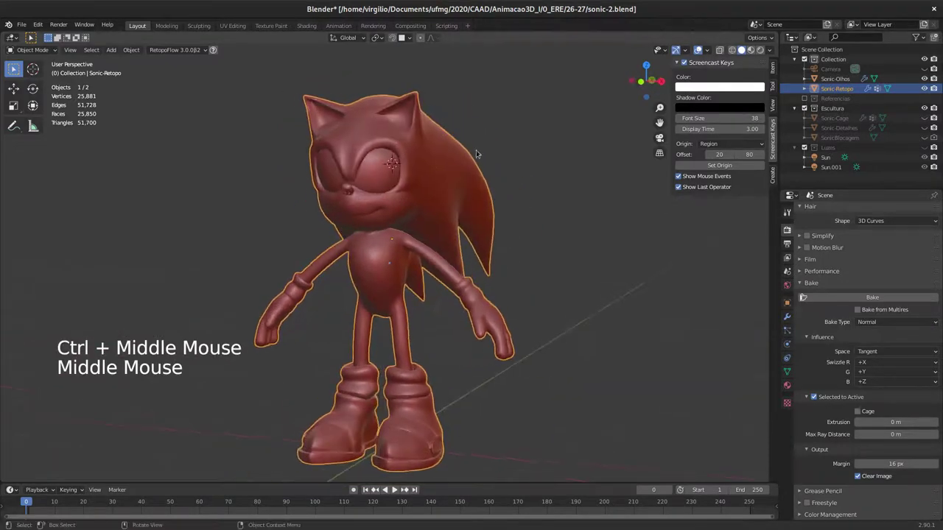
pyautogui.middleClick(445, 176)
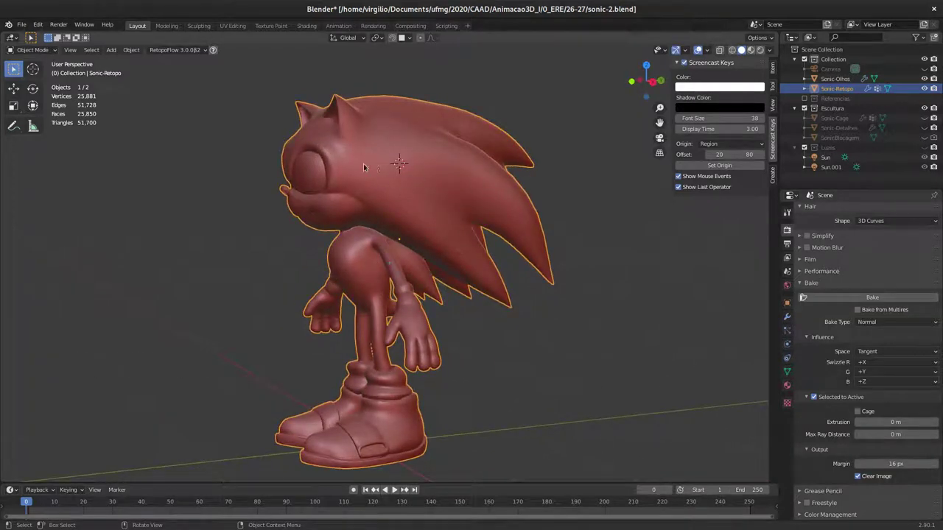
pyautogui.middleClick(378, 192)
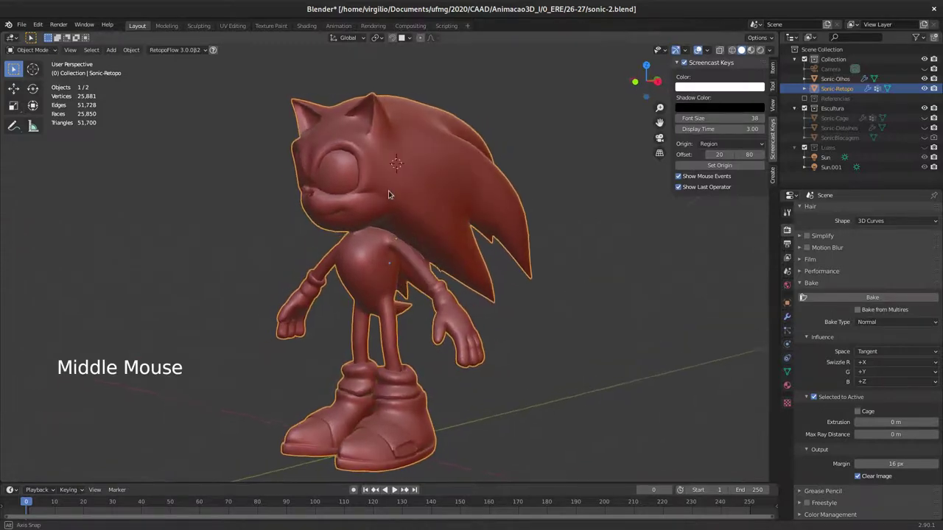
pyautogui.middleClick(406, 239)
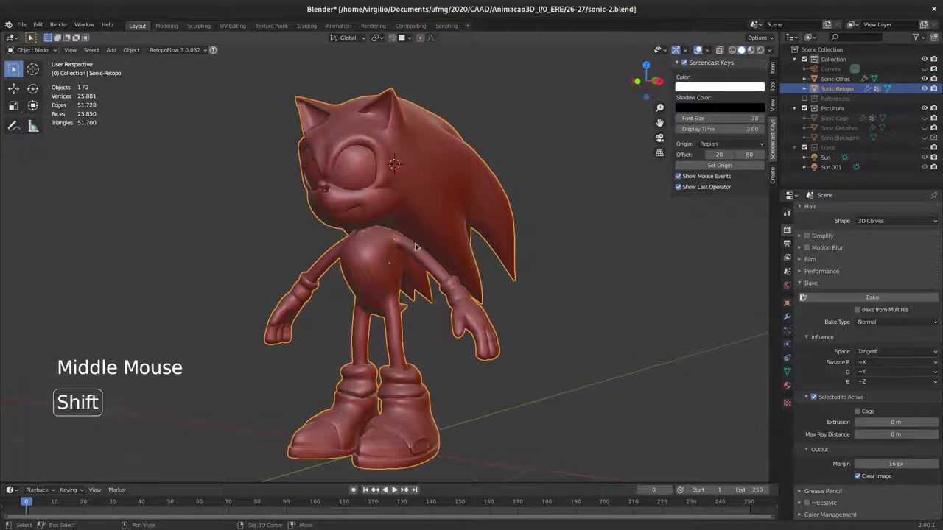
# Step: Duplicate Sonic-Retopo, isolate the copy, swap its Subdivision modifier for Multires and subdivide it twice
pyautogui.press('shift+d')
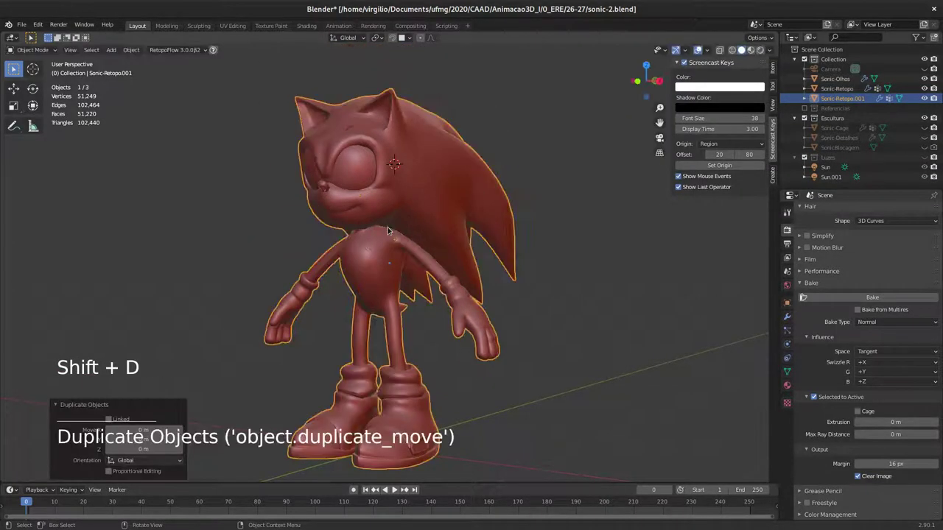
pyautogui.press('/')
pyautogui.click(787, 318)
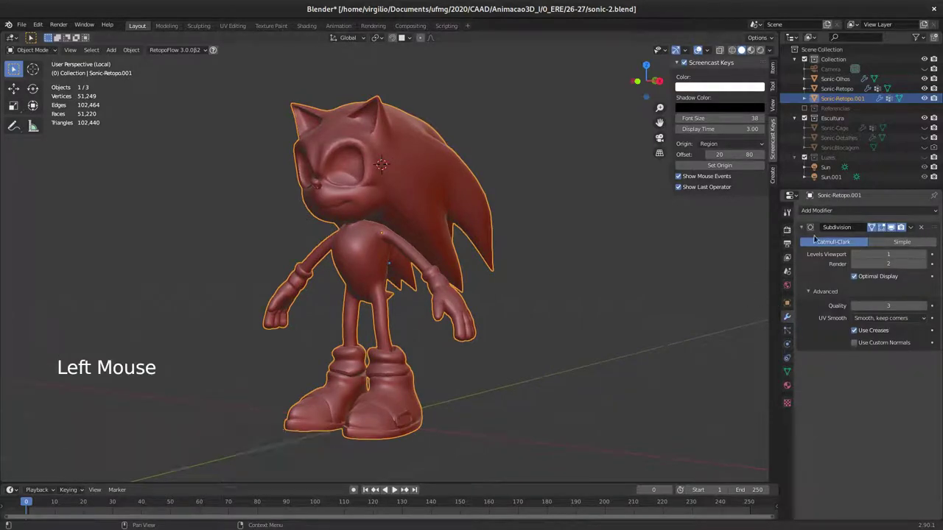
pyautogui.click(922, 229)
pyautogui.middleClick(432, 212)
pyautogui.click(849, 213)
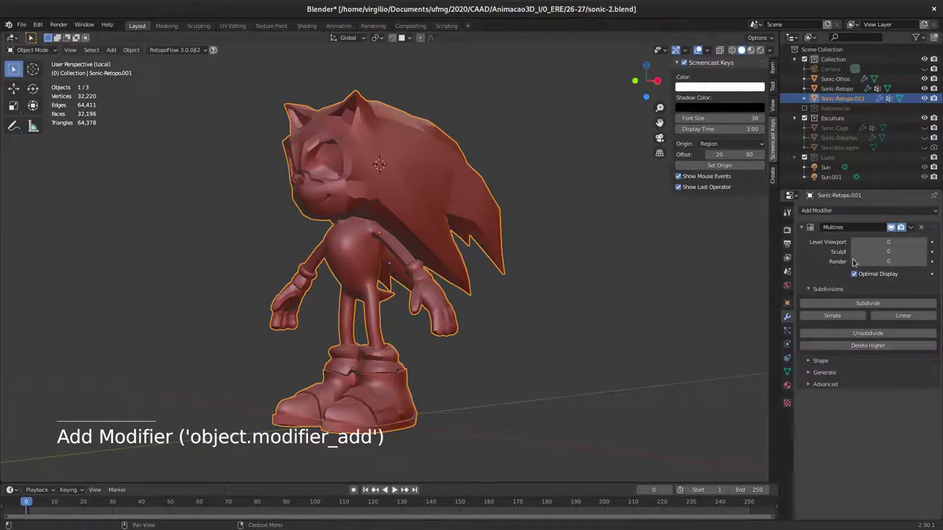
pyautogui.click(870, 304)
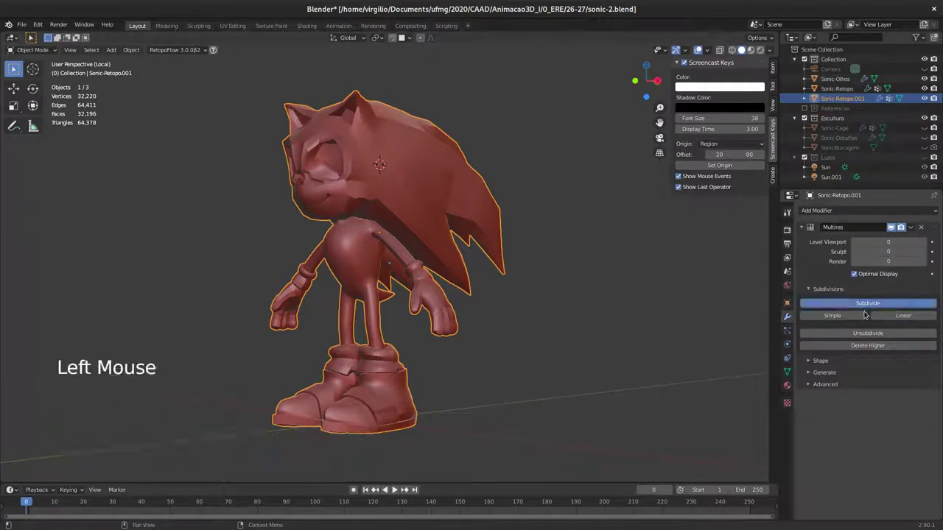
pyautogui.click(869, 303)
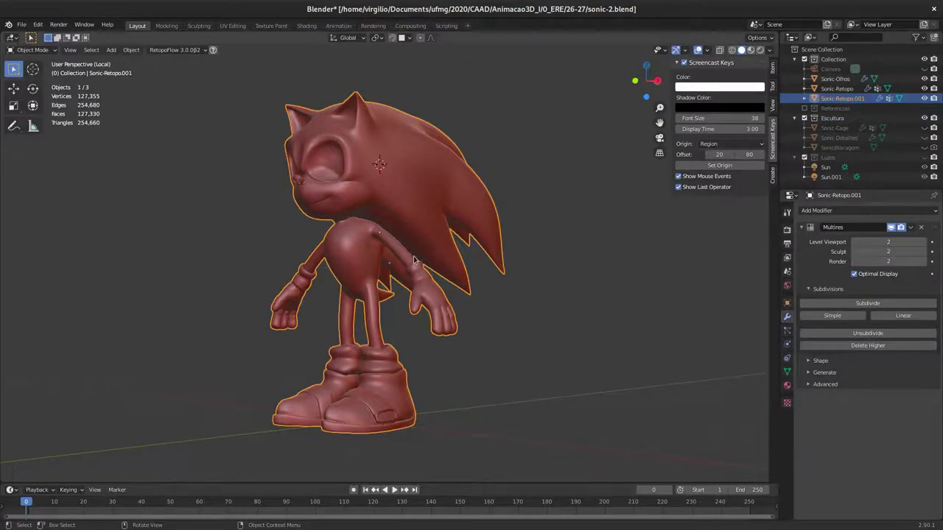
# Step: Subdivide the copy to a third Multires level, inspect it, then delete the temporary copy
pyautogui.press('/')
pyautogui.press('/')
pyautogui.middleClick(386, 186)
pyautogui.middleClick(371, 190)
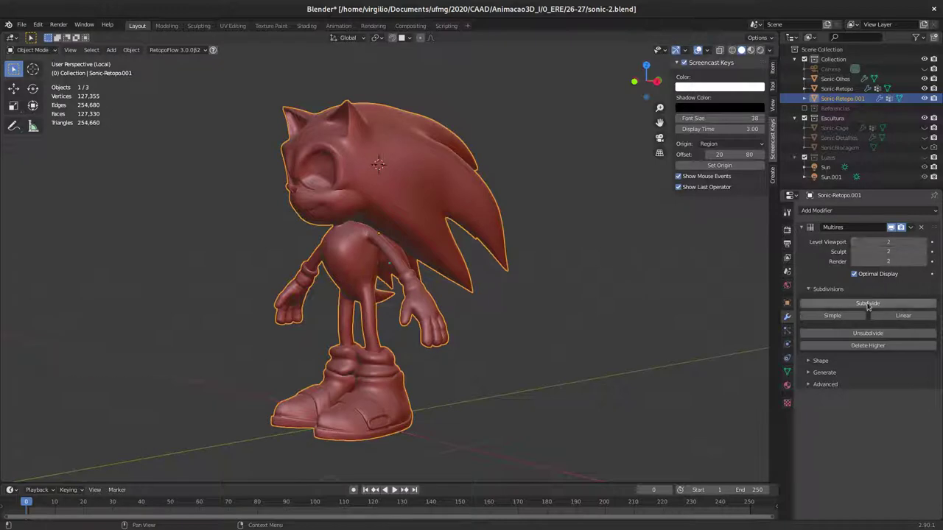
pyautogui.click(867, 302)
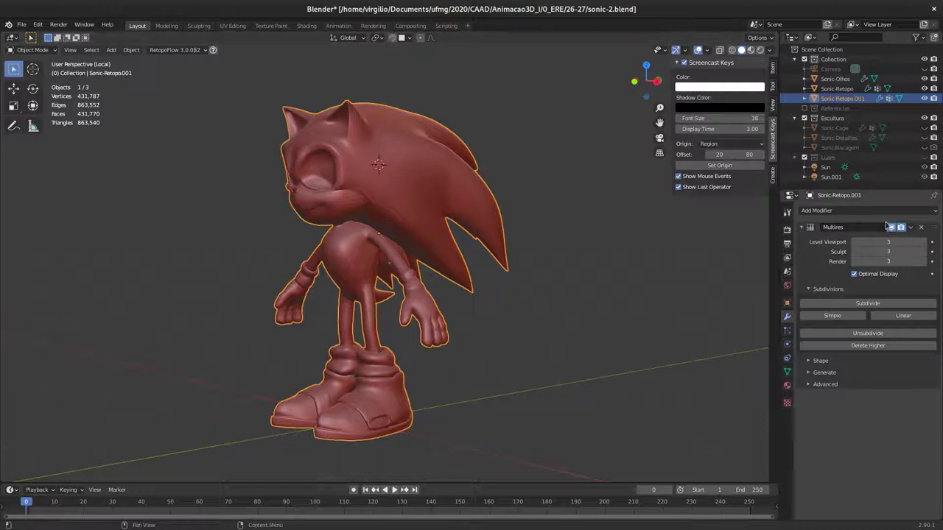
pyautogui.middleClick(427, 195)
pyautogui.middleClick(434, 192)
pyautogui.press('x')
pyautogui.press('/')
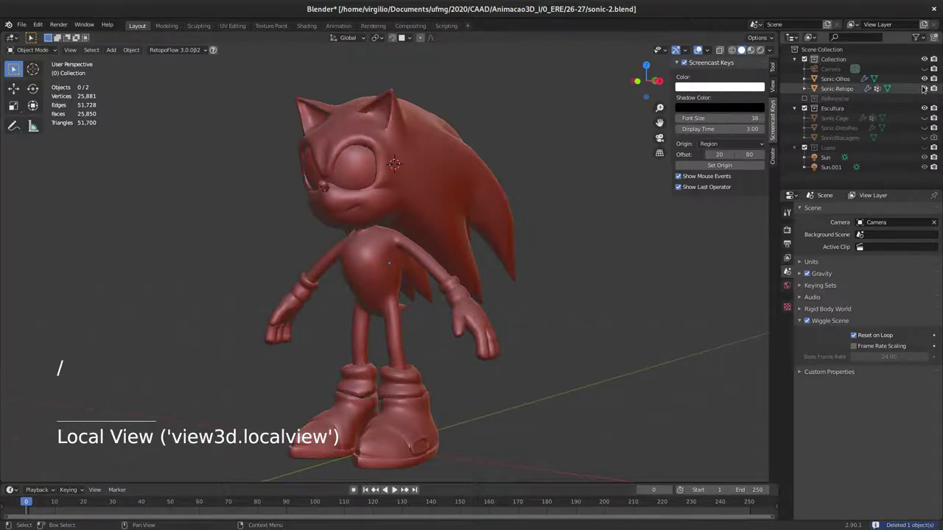
# Step: Hide Sonic-Retopo in the Outliner, unhide and select the Sonic-Detalhes sculpt and inspect it
pyautogui.click(926, 87)
pyautogui.click(929, 129)
pyautogui.click(847, 128)
pyautogui.middleClick(474, 205)
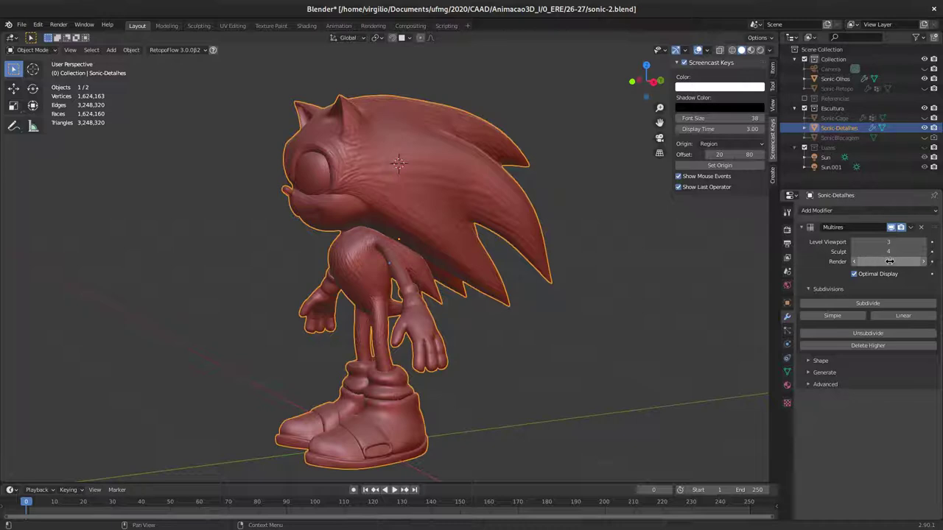
pyautogui.middleClick(417, 186)
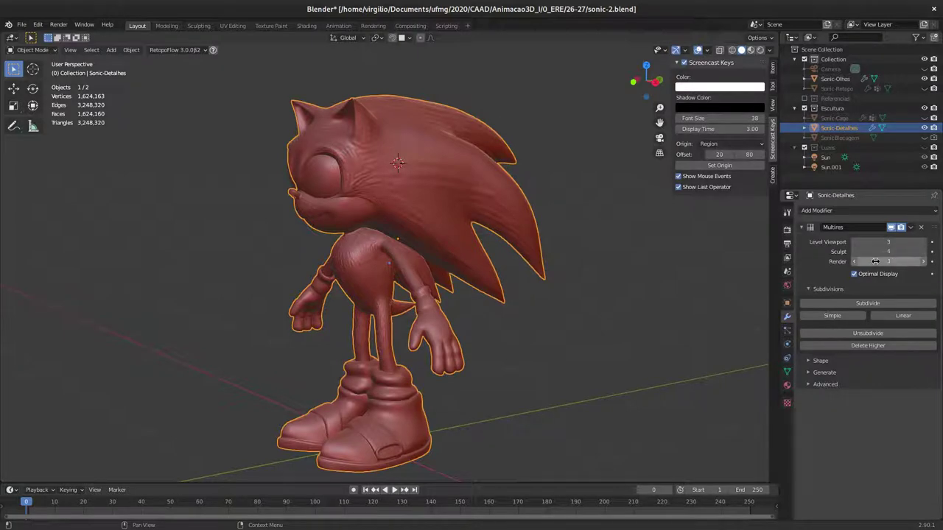
pyautogui.middleClick(363, 208)
pyautogui.middleClick(382, 201)
pyautogui.middleClick(375, 190)
pyautogui.middleClick(417, 180)
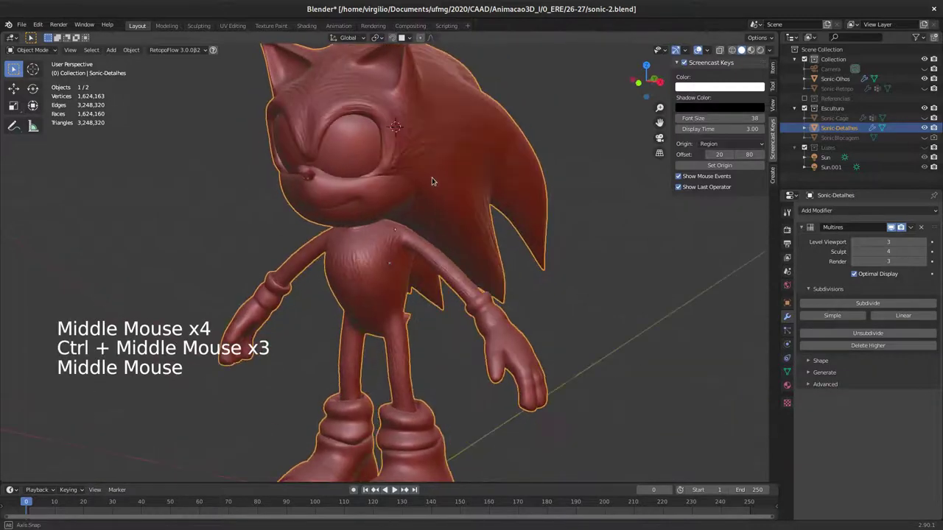
# Step: Enter Sculpt Mode, carve a groove across the forehead with the Draw brush, and return to Object Mode
pyautogui.click(38, 53)
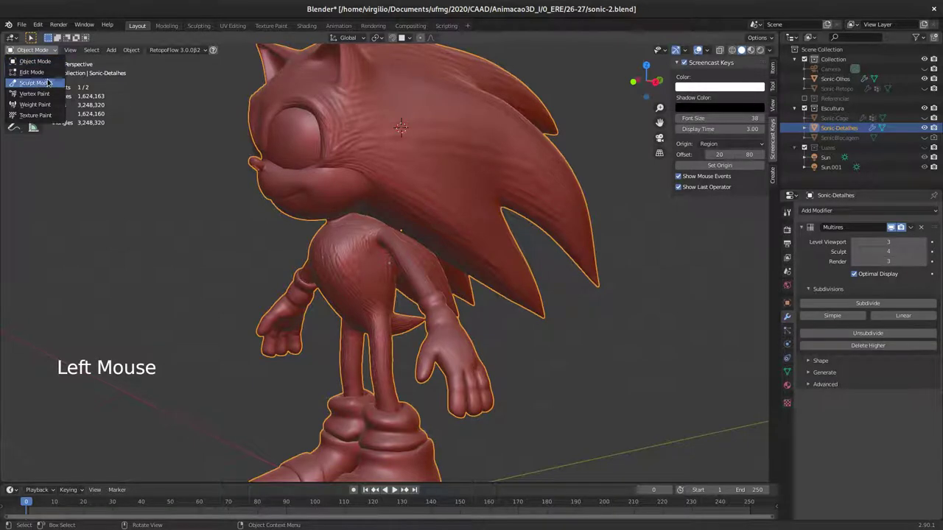
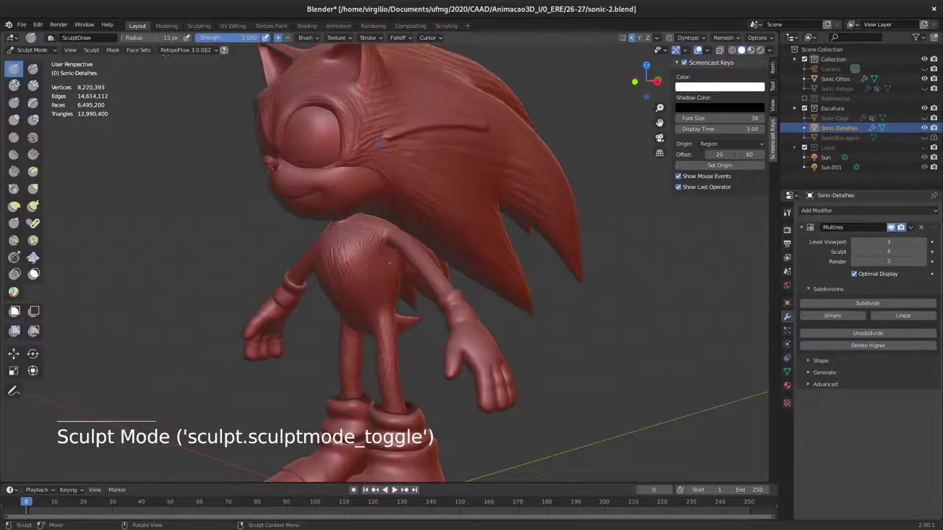
pyautogui.click(38, 52)
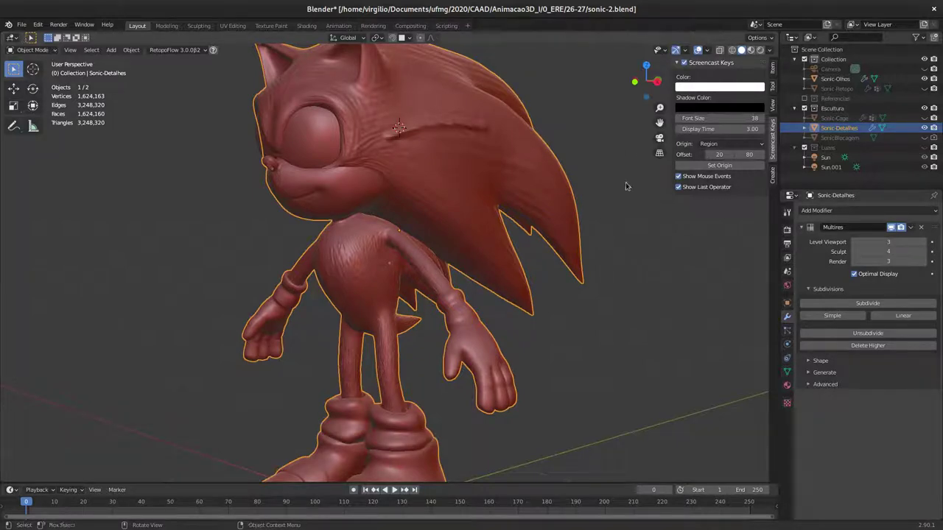
# Step: Hide Sonic-Detalhes, then select Sonic-Retopo and make it visible again
pyautogui.click(924, 126)
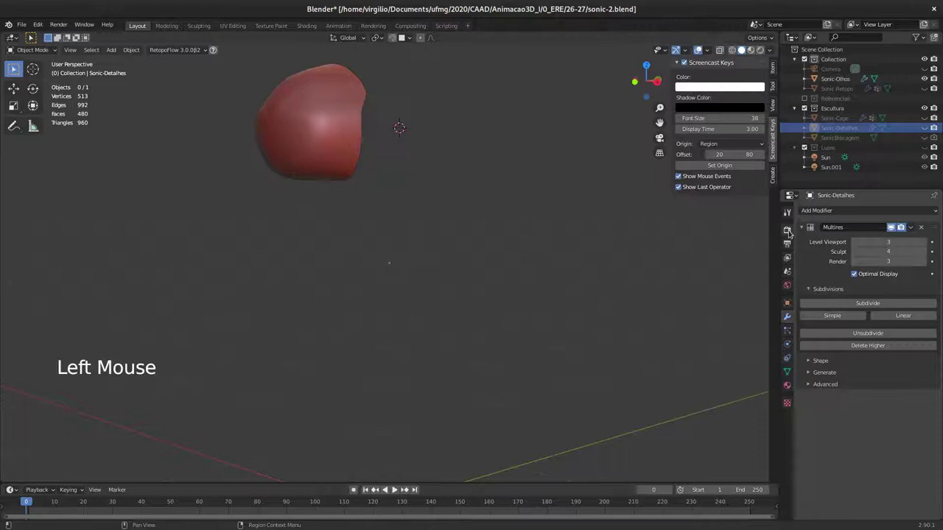
pyautogui.click(791, 229)
pyautogui.middleClick(853, 215)
pyautogui.middleClick(872, 217)
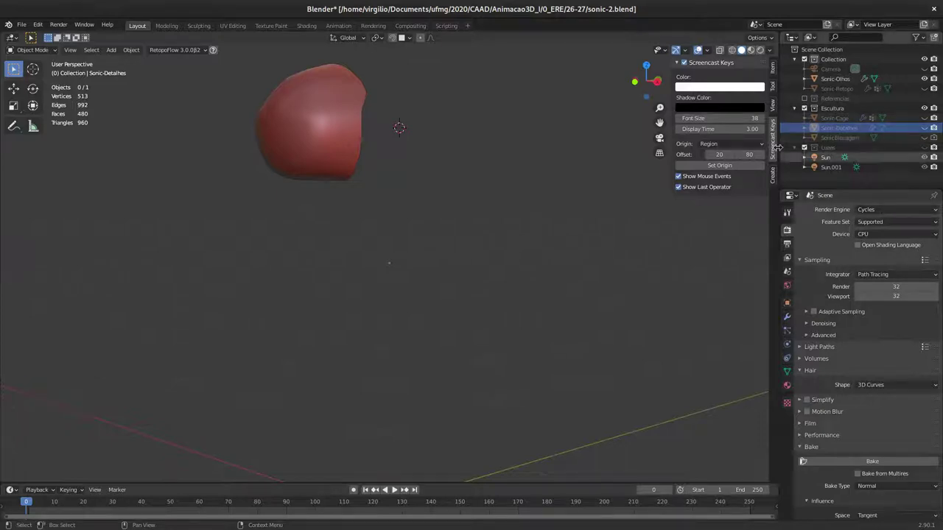
pyautogui.click(847, 88)
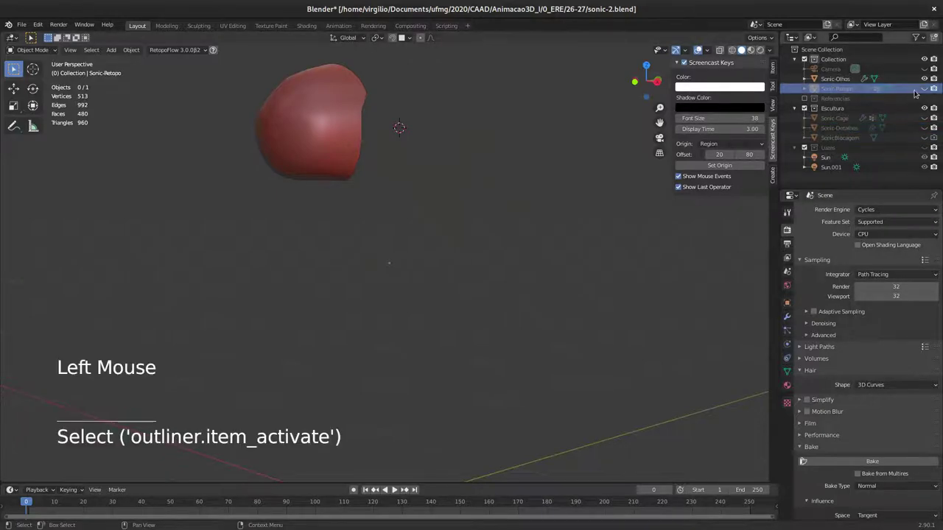
pyautogui.click(926, 90)
# Step: In Sonic-Retopo's mesh data make NormalMap the active UV map
pyautogui.click(844, 90)
pyautogui.middleClick(437, 204)
pyautogui.middleClick(446, 196)
pyautogui.middleClick(442, 175)
pyautogui.middleClick(414, 178)
pyautogui.click(791, 368)
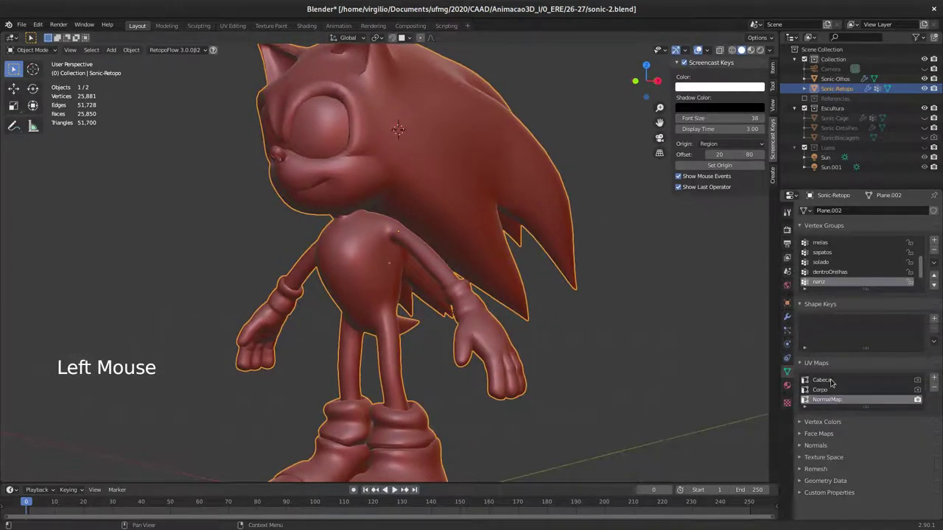
# Step: Add a UV map then remove it, leaving Cabeca, Corpo and NormalMap with NormalMap active
pyautogui.click(821, 383)
pyautogui.click(825, 391)
pyautogui.click(937, 377)
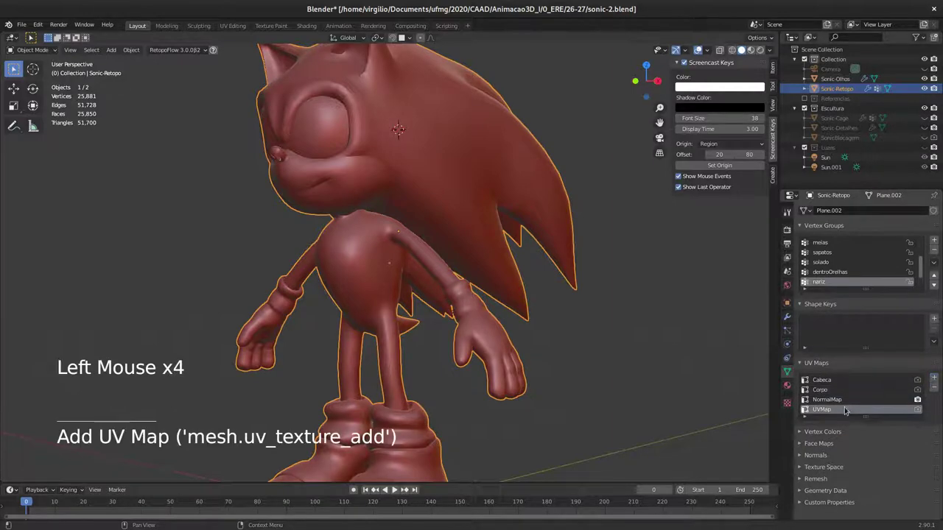
pyautogui.click(939, 388)
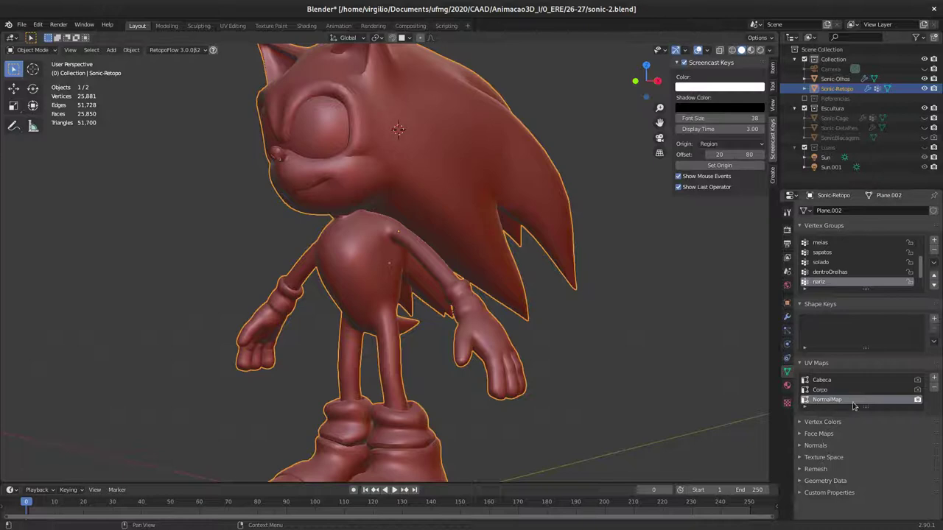
pyautogui.middleClick(401, 265)
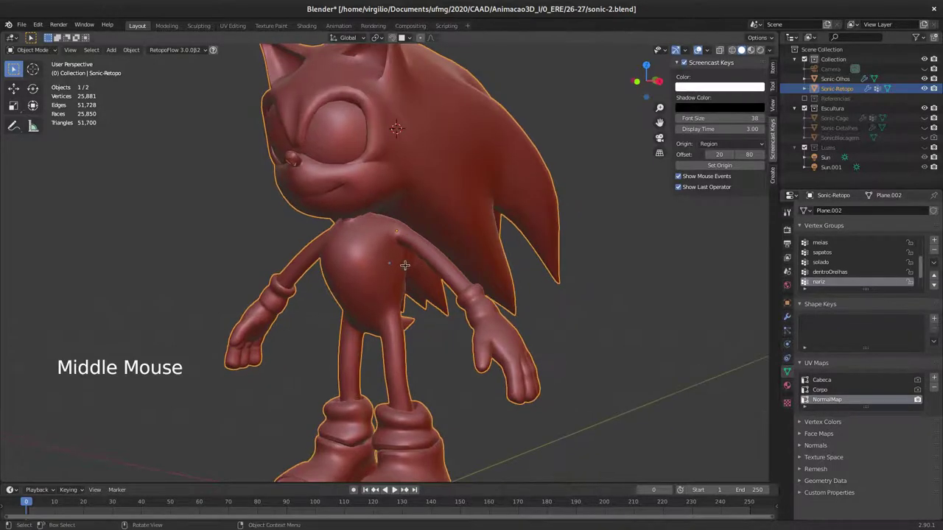
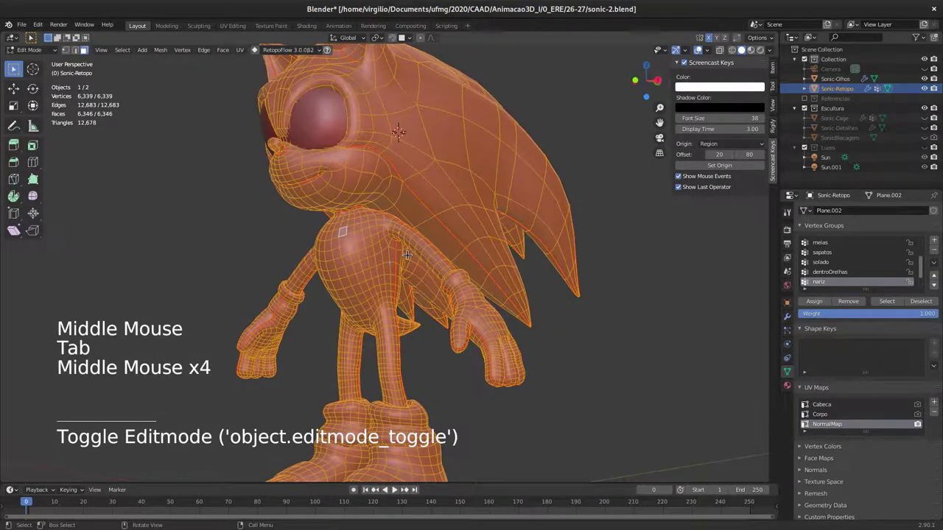
# Step: Unwrap the Sonic-Retopo mesh from the UV Mapping menu
pyautogui.press('u')
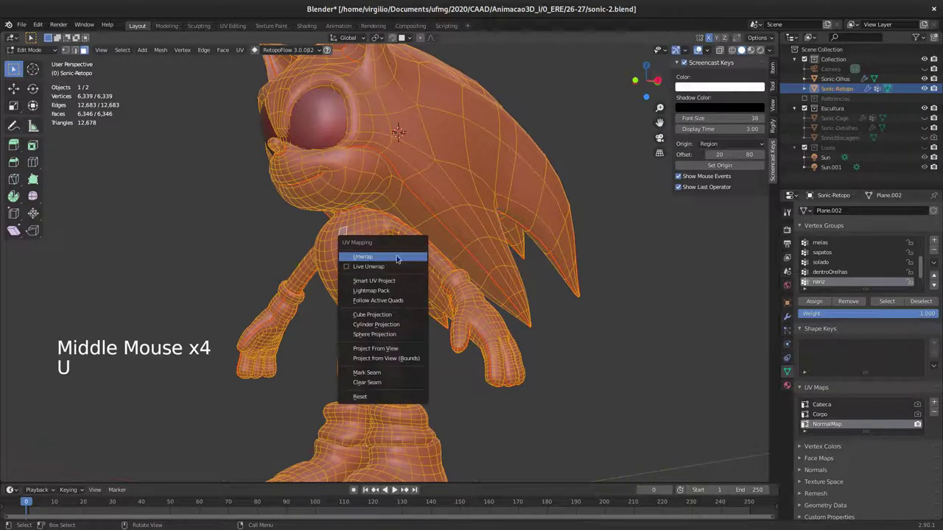
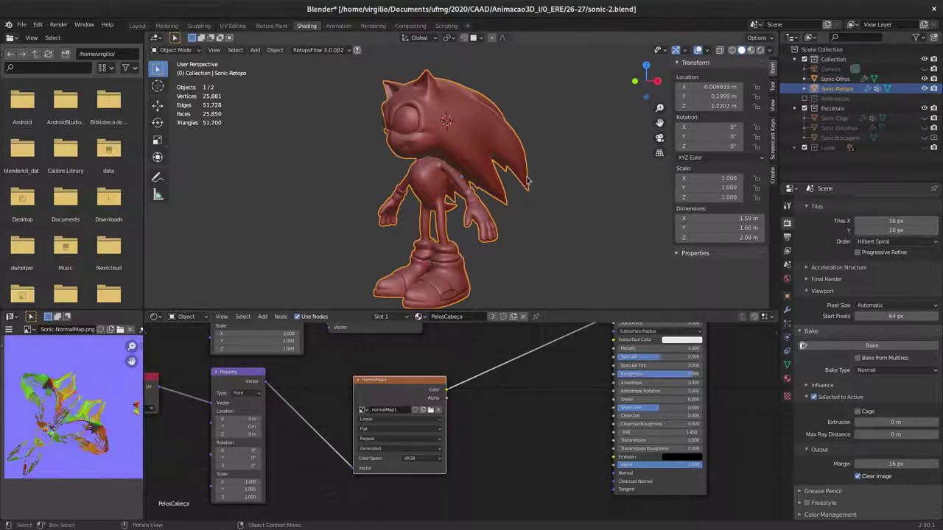
# Step: Return to Layout, unhide Sonic-Detalhes and select it with Sonic-Retopo as the active object
pyautogui.click(141, 26)
pyautogui.press('/')
pyautogui.middleClick(535, 230)
pyautogui.press('/')
pyautogui.middleClick(533, 224)
pyautogui.click(927, 128)
pyautogui.click(838, 130)
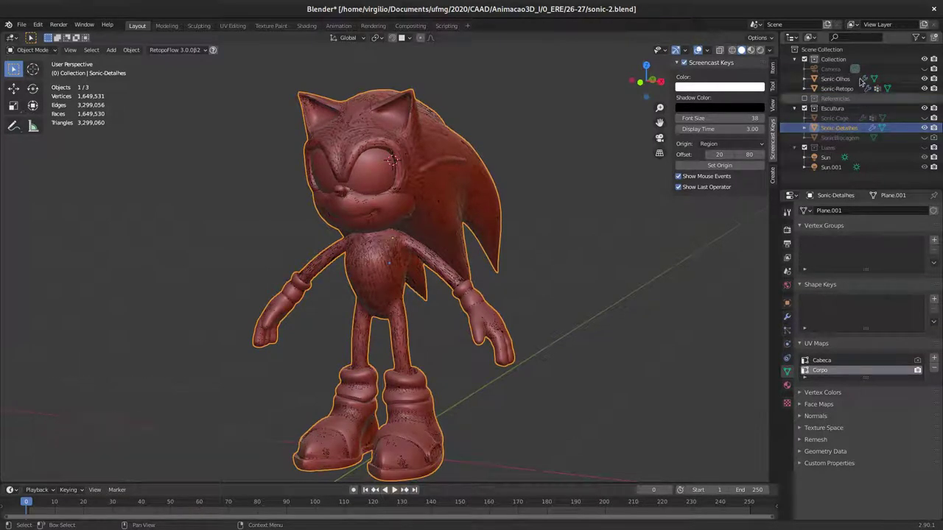
pyautogui.click(835, 88)
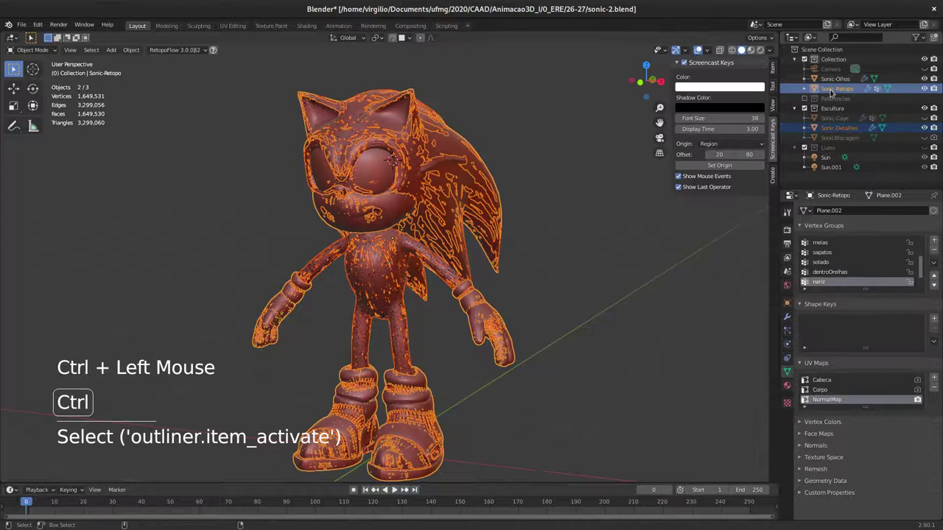
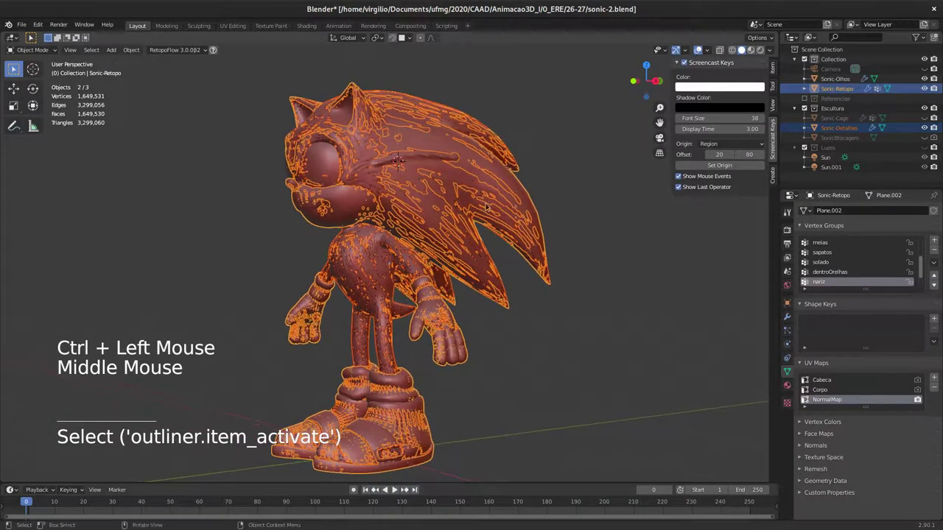
# Step: Review the Bake panel in Render Properties: type Normal, Selected to Active, 16 px margin
pyautogui.click(785, 234)
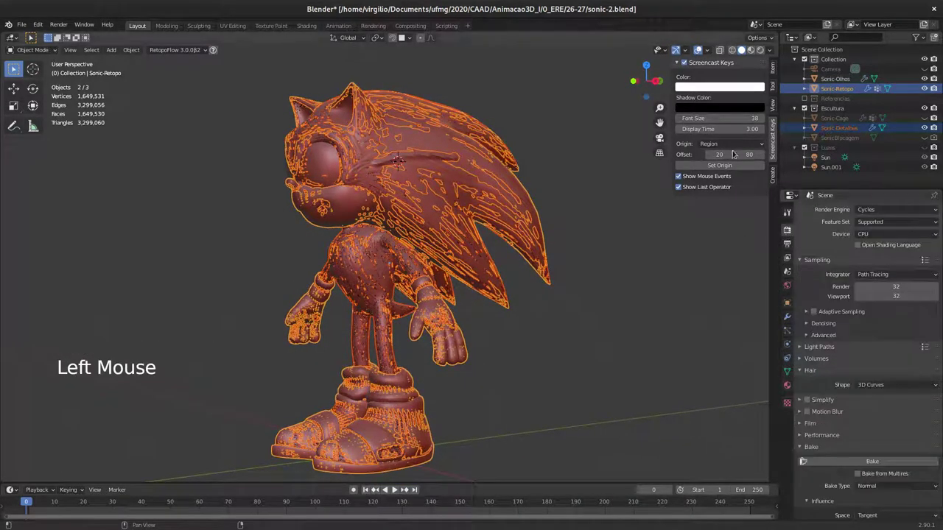
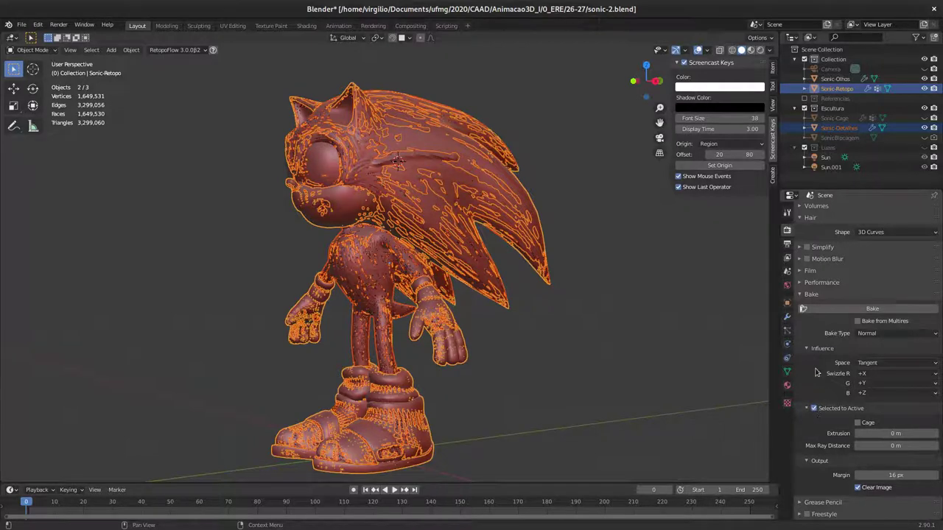
pyautogui.click(819, 349)
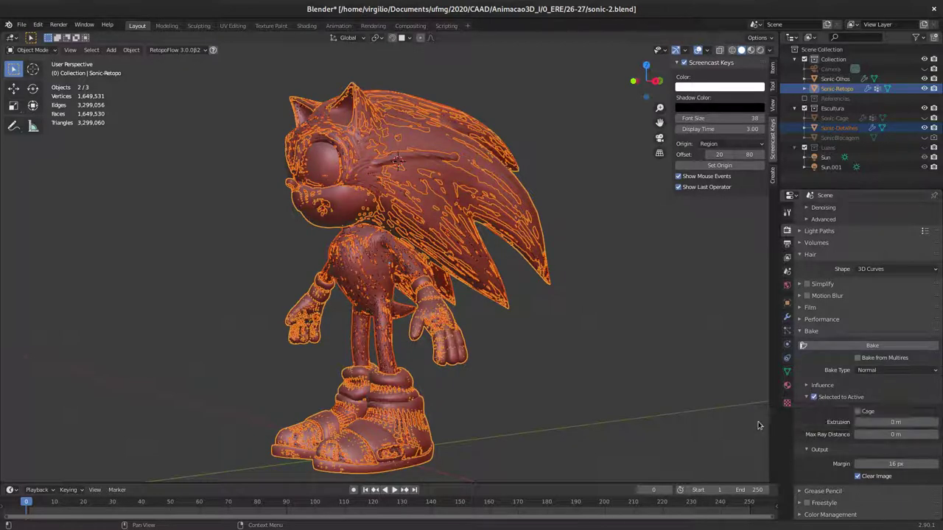
# Step: Orbit around the detailed sculpt's head in the Shading workspace
pyautogui.middleClick(393, 250)
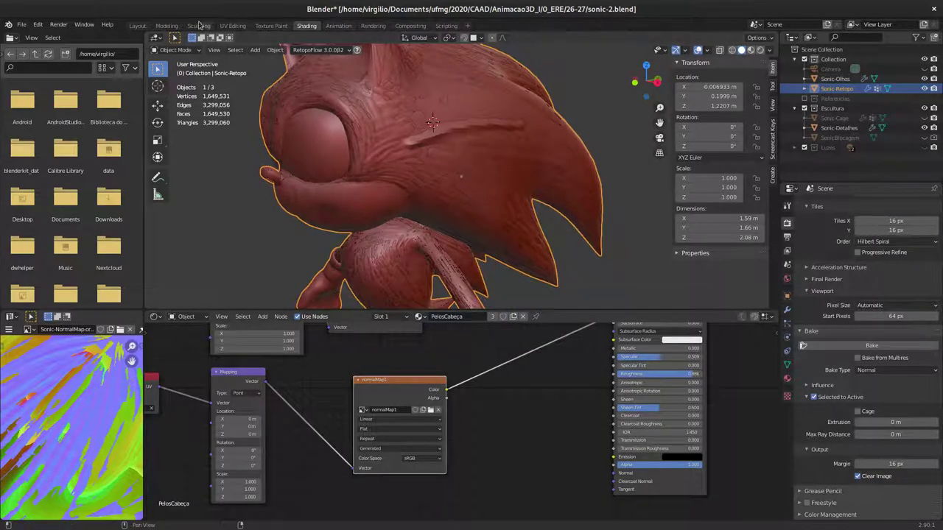
pyautogui.click(141, 23)
pyautogui.click(841, 128)
pyautogui.click(772, 51)
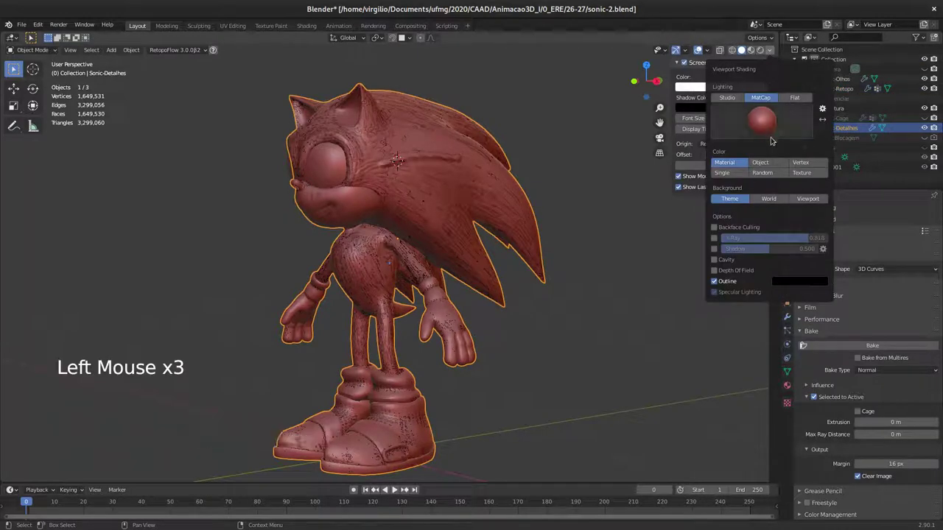
pyautogui.middleClick(380, 180)
pyautogui.middleClick(585, 137)
pyautogui.press('g')
pyautogui.middleClick(367, 161)
pyautogui.middleClick(376, 149)
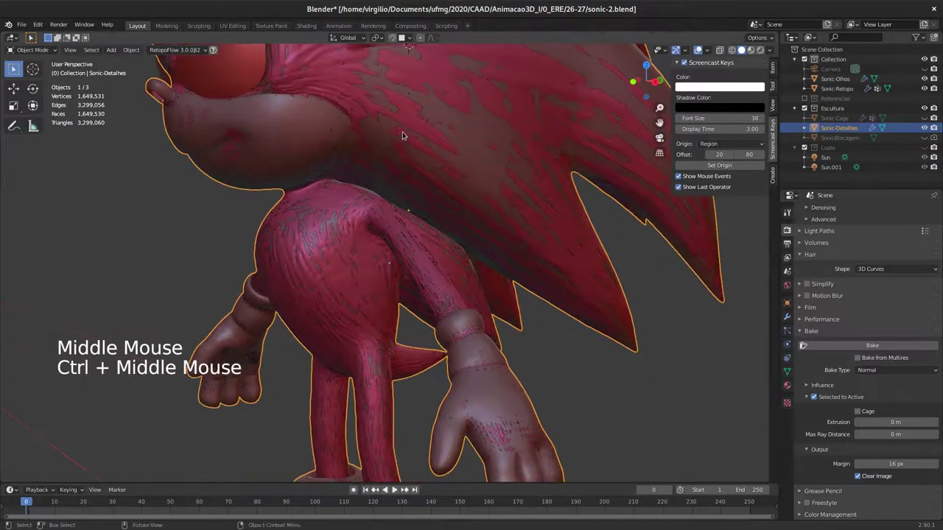
pyautogui.middleClick(402, 155)
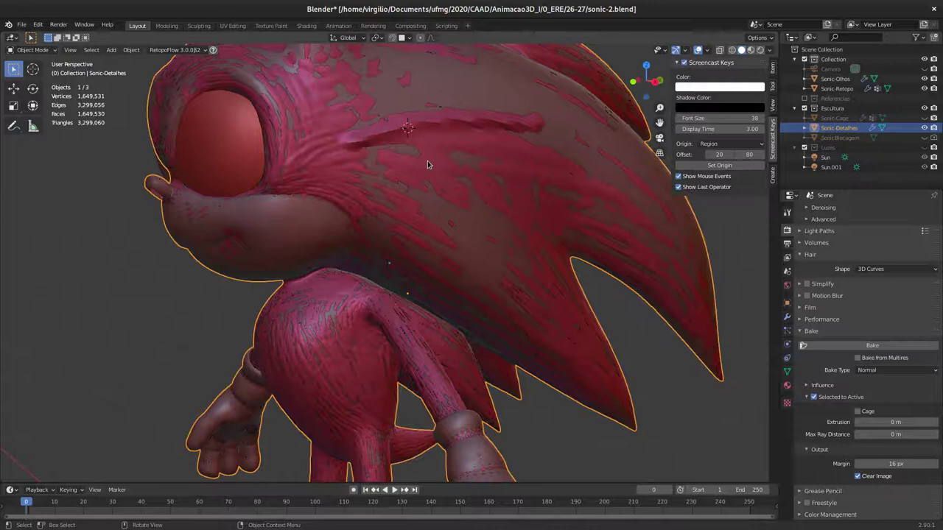
pyautogui.middleClick(438, 174)
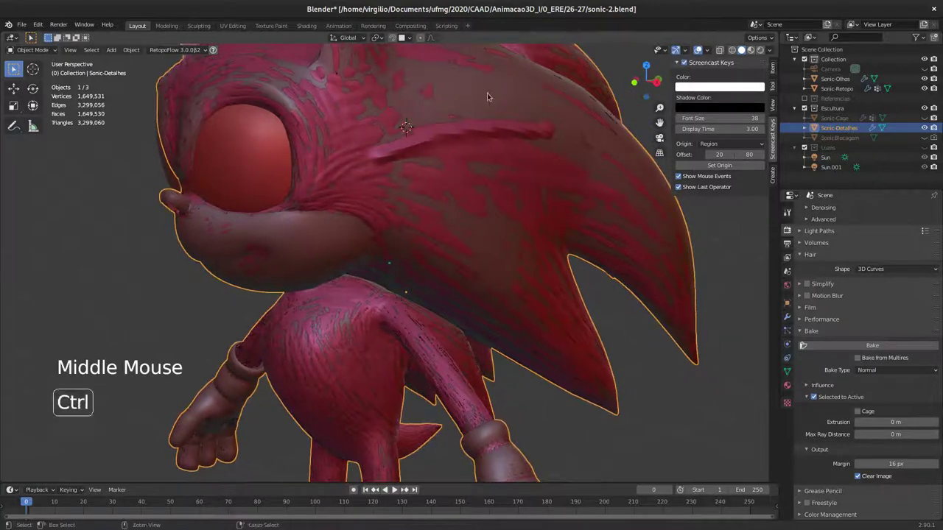
pyautogui.middleClick(454, 180)
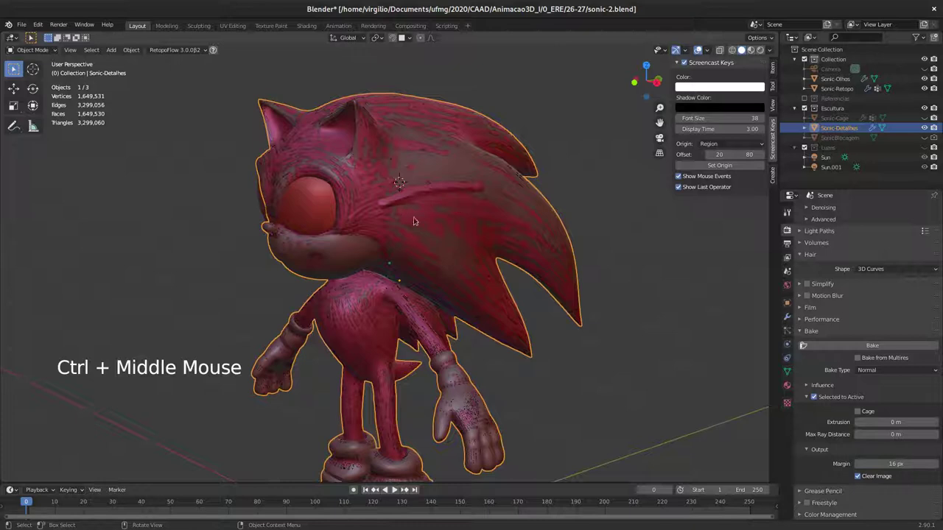
pyautogui.middleClick(421, 206)
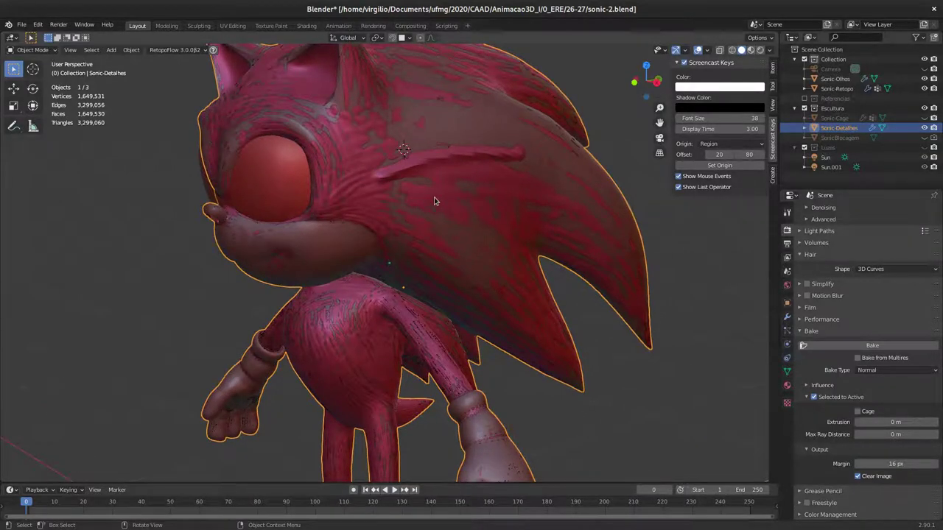
pyautogui.middleClick(427, 203)
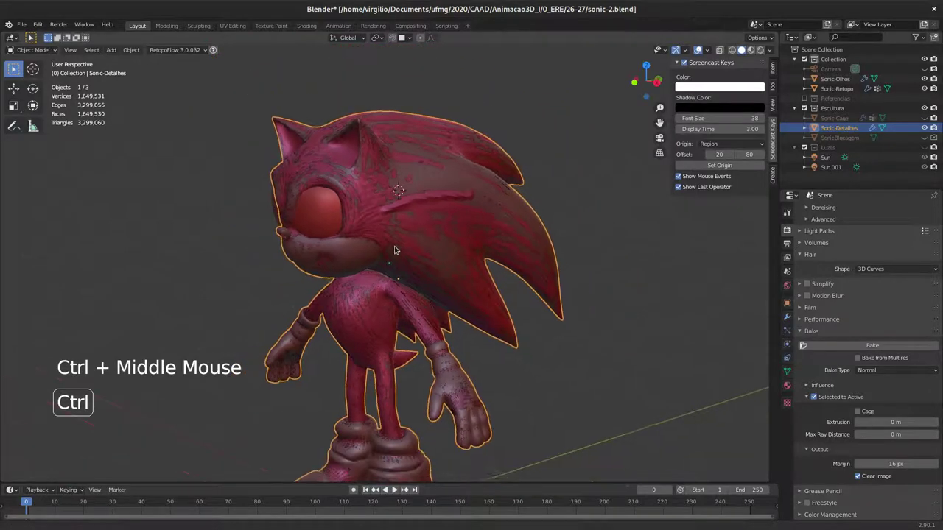
pyautogui.middleClick(427, 179)
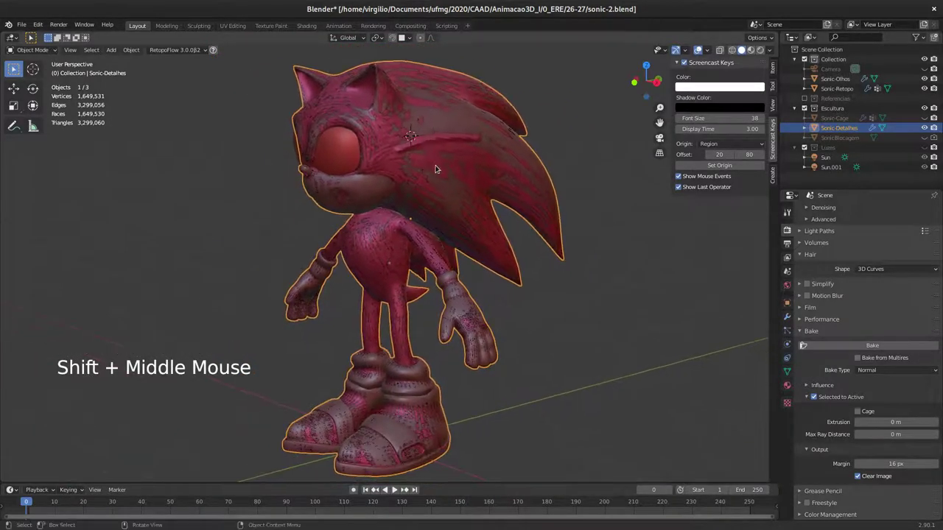
pyautogui.middleClick(429, 179)
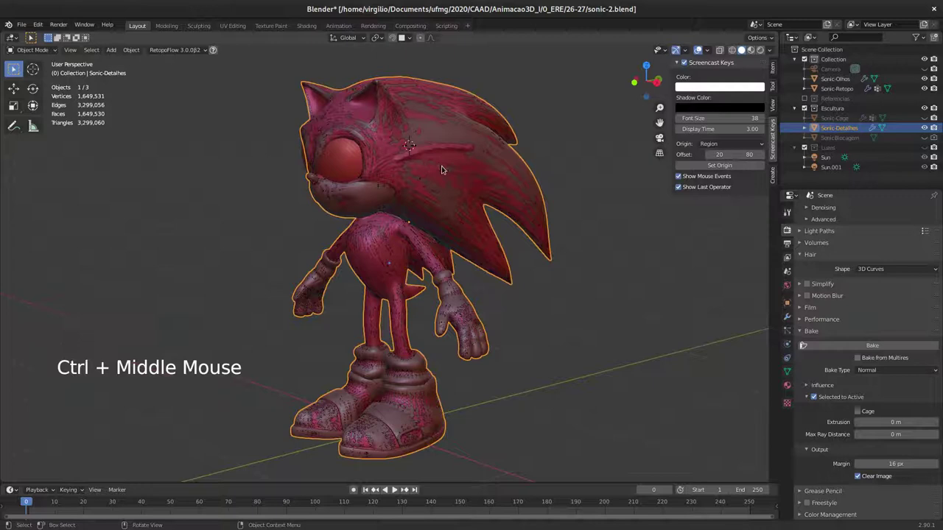
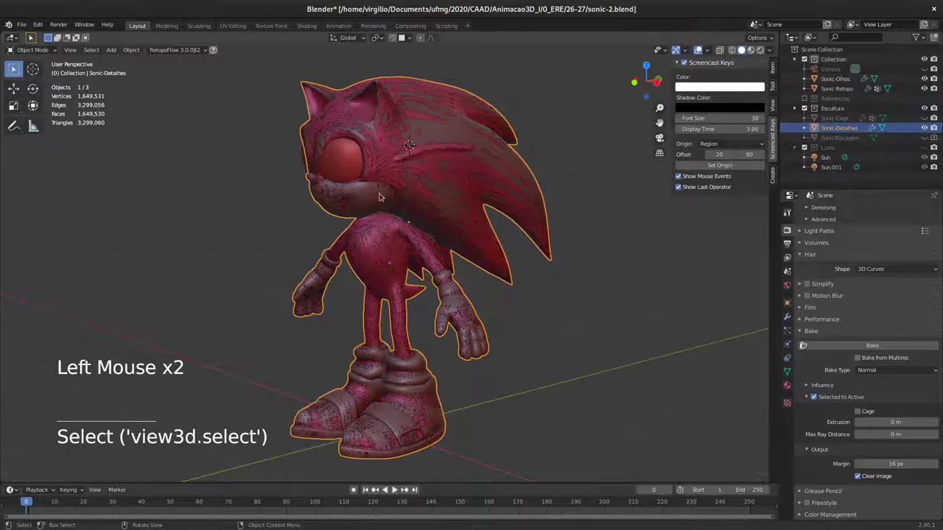
# Step: Duplicate Sonic-Retopo in place as Sonic-Retopo.001 and enter Edit Mode with all vertices selected
pyautogui.click(377, 198)
pyautogui.press('g')
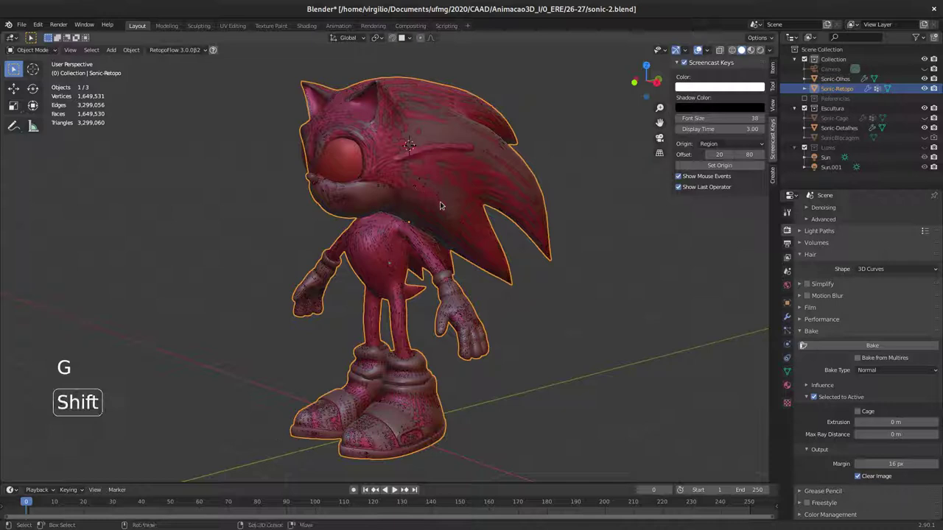
pyautogui.press('shift+d')
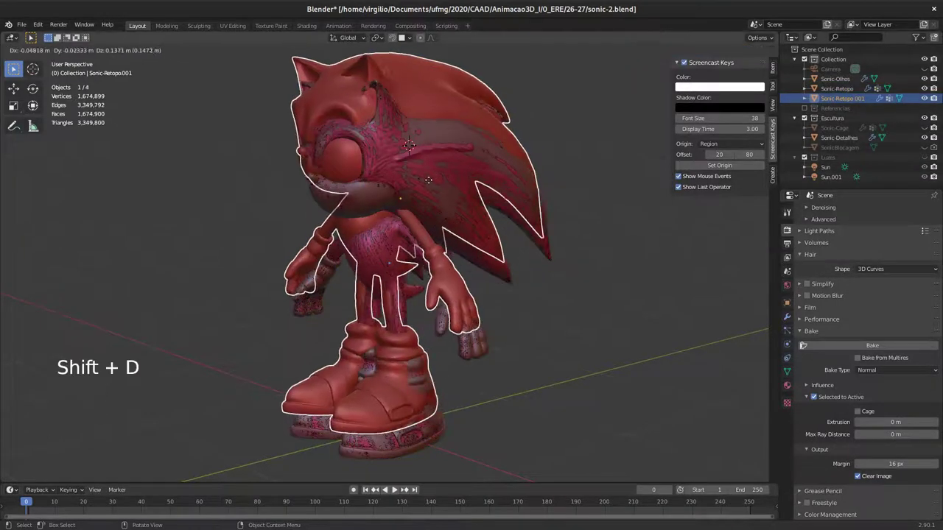
pyautogui.press('Tab')
pyautogui.middleClick(346, 204)
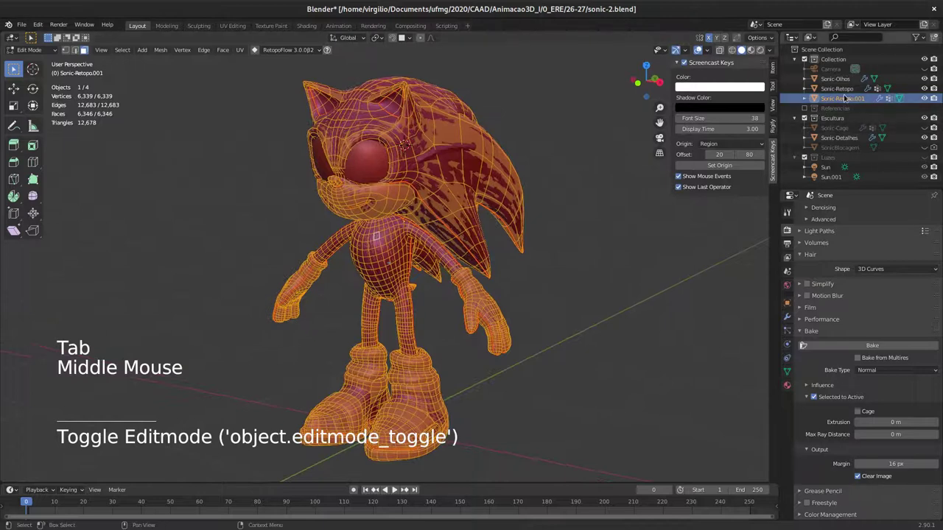
pyautogui.middleClick(456, 173)
pyautogui.middleClick(432, 178)
pyautogui.middleClick(442, 194)
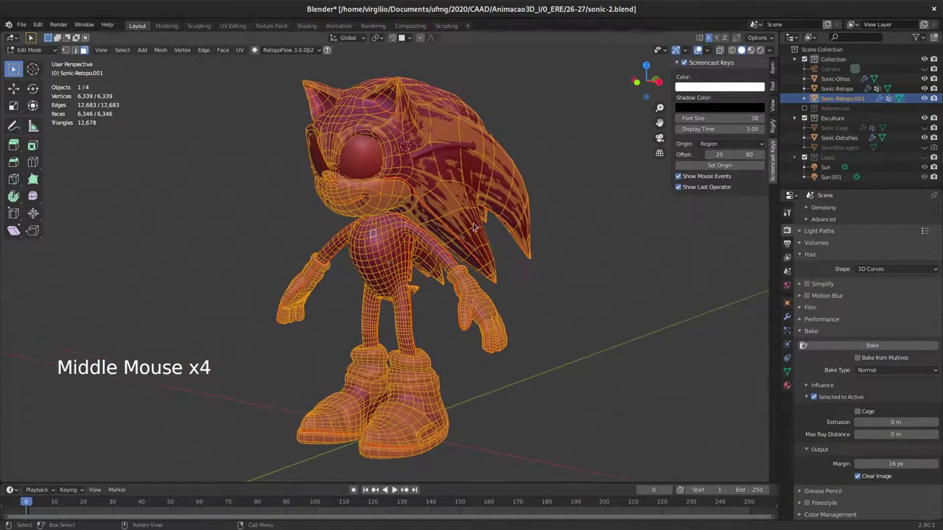
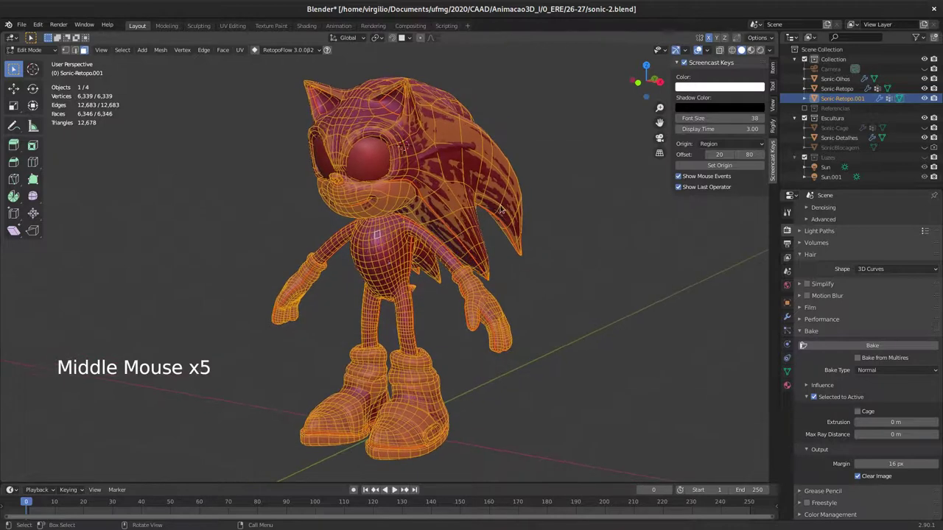
# Step: Inflate Sonic-Retopo.001 outward with Alt+S into a shell enclosing the sculpt, checked in X-ray
pyautogui.press('alt+s')
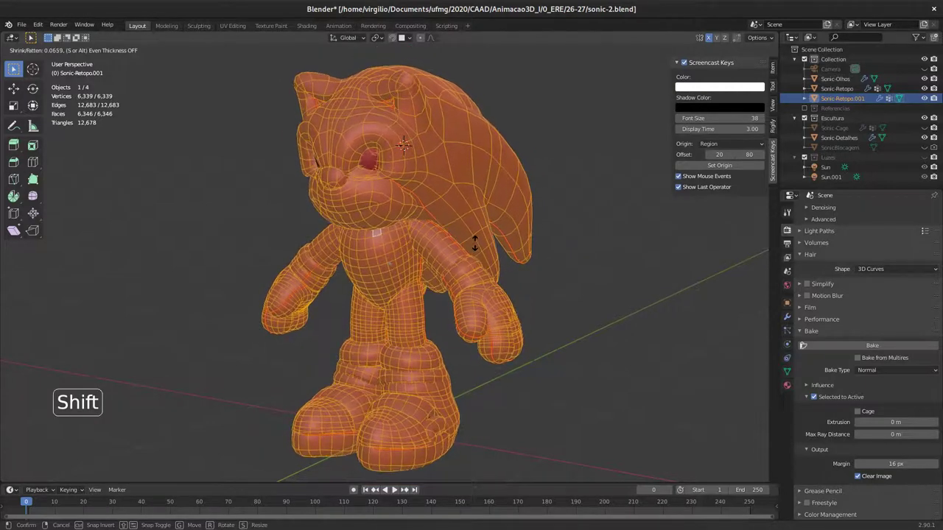
pyautogui.middleClick(474, 208)
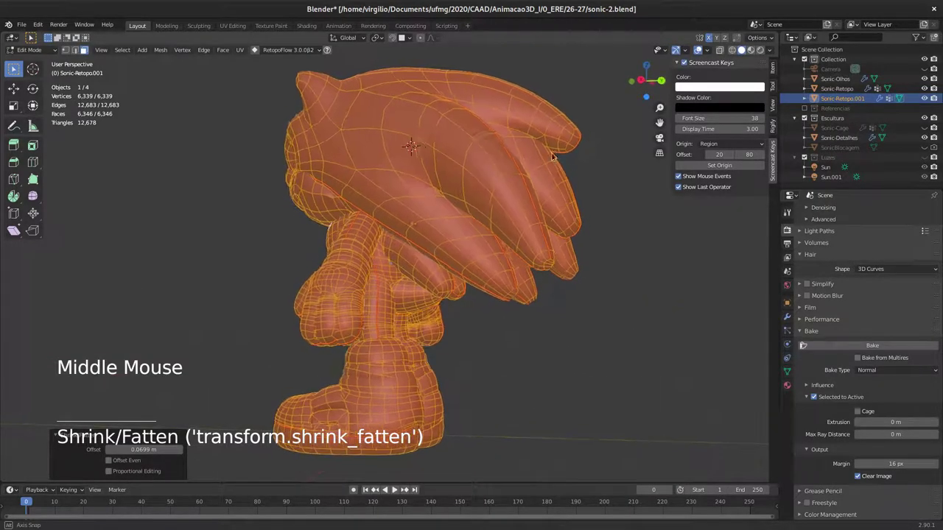
pyautogui.click(720, 51)
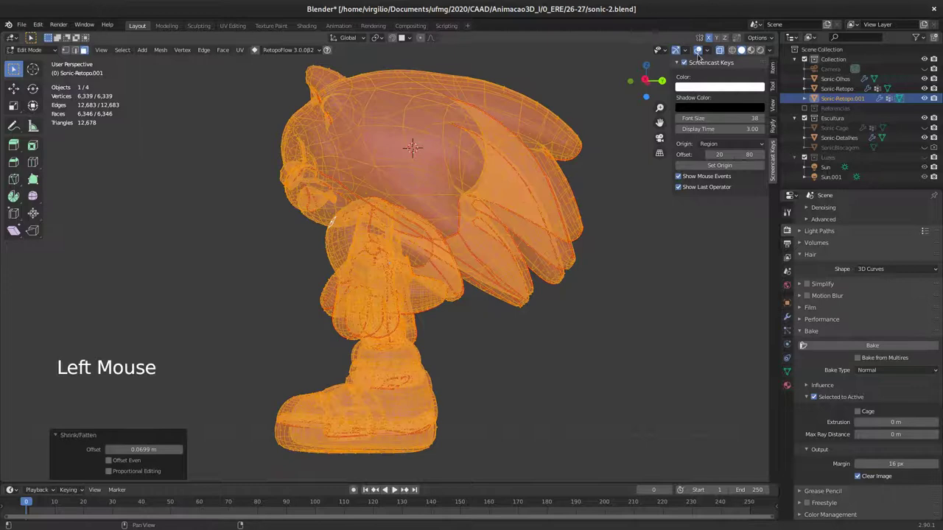
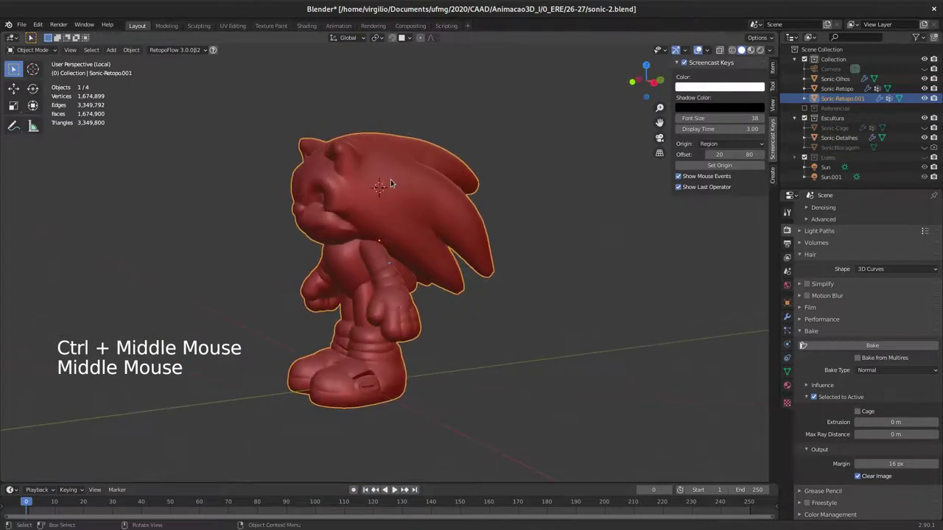
# Step: Rename the inflated copy to Sonic-NormalMap and leave local view so the scene shows again
pyautogui.press('F2')
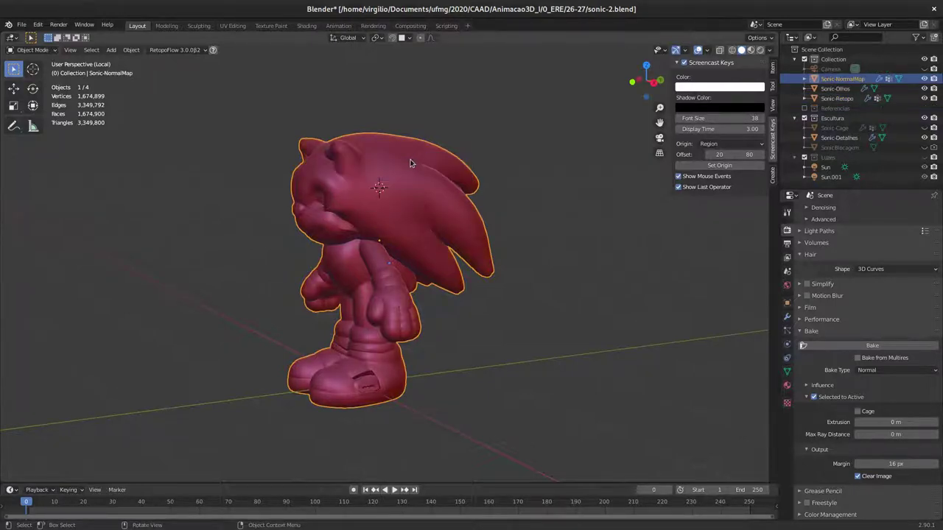
pyautogui.middleClick(394, 233)
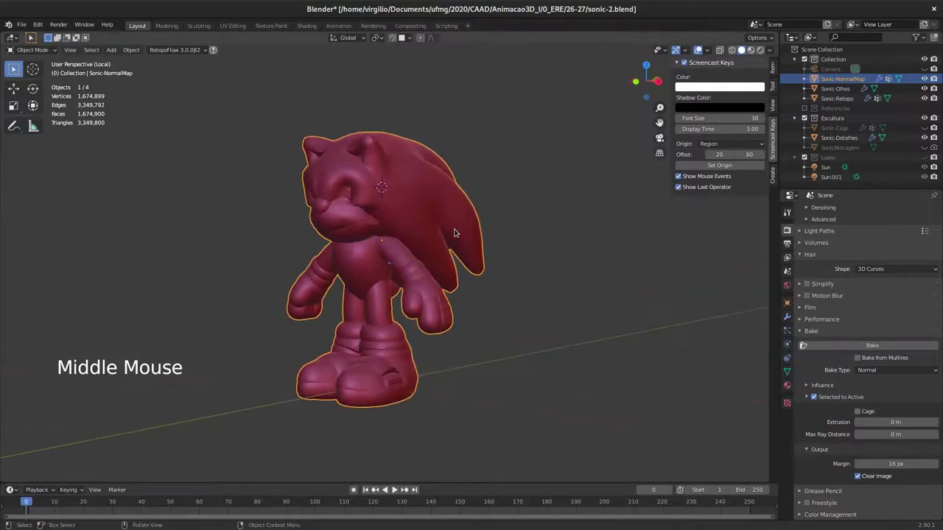
pyautogui.press('/')
pyautogui.middleClick(441, 235)
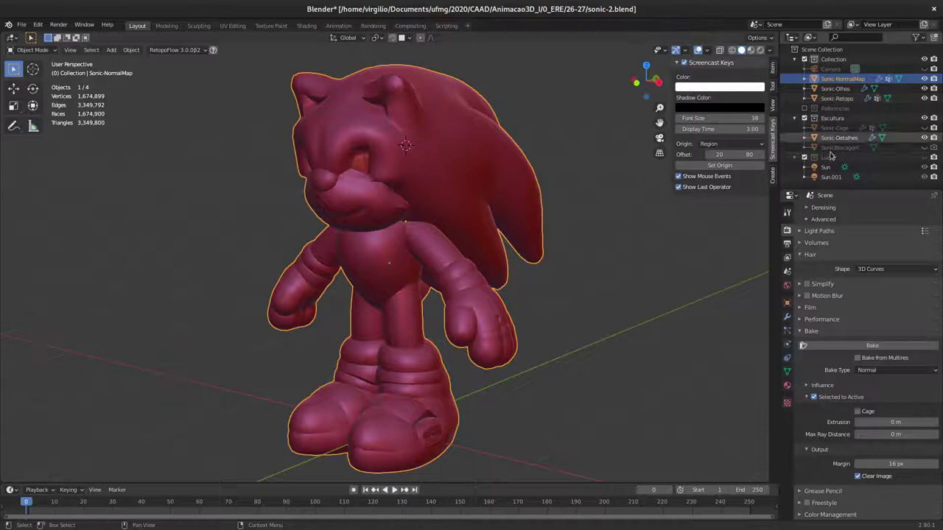
# Step: Select Sonic-Detalhes with Sonic-Retopo active as the bake target, using cage Sonic-Cage
pyautogui.click(842, 135)
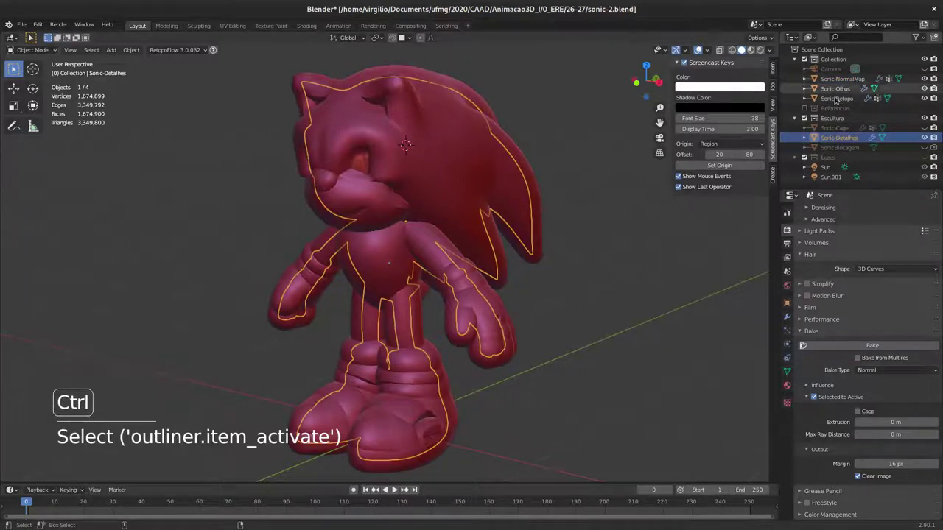
pyautogui.click(840, 98)
pyautogui.middleClick(506, 212)
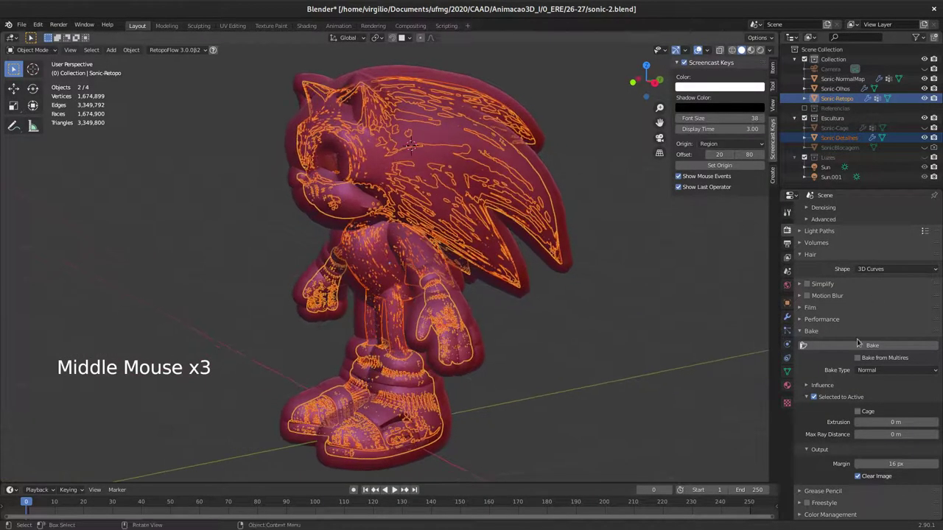
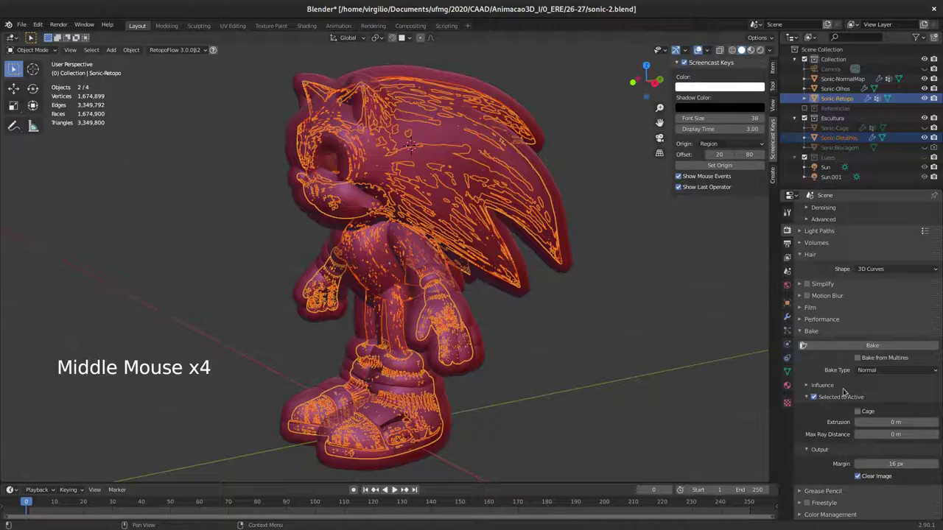
pyautogui.click(858, 414)
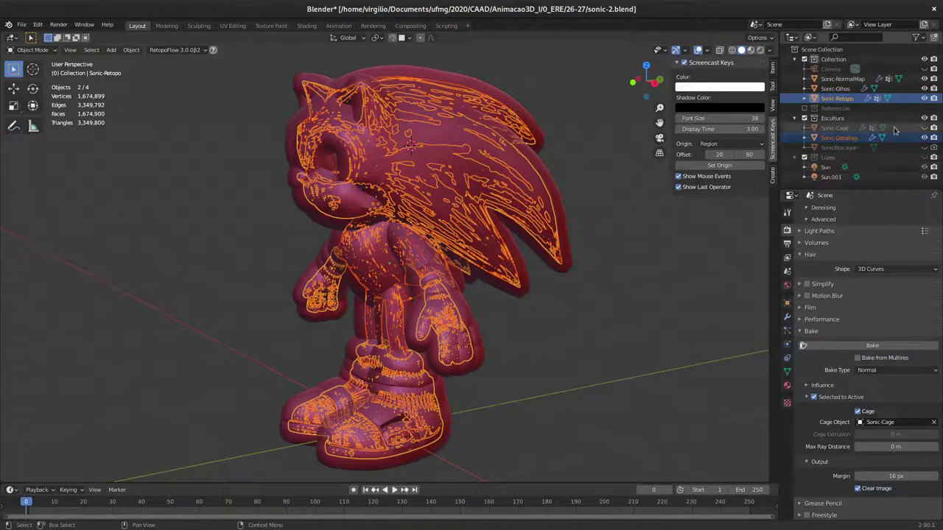
pyautogui.click(924, 128)
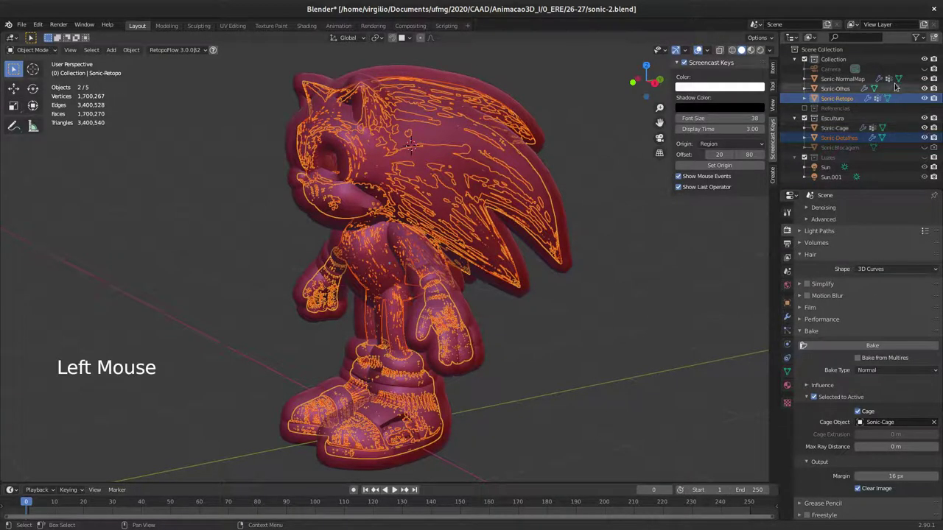
pyautogui.click(924, 78)
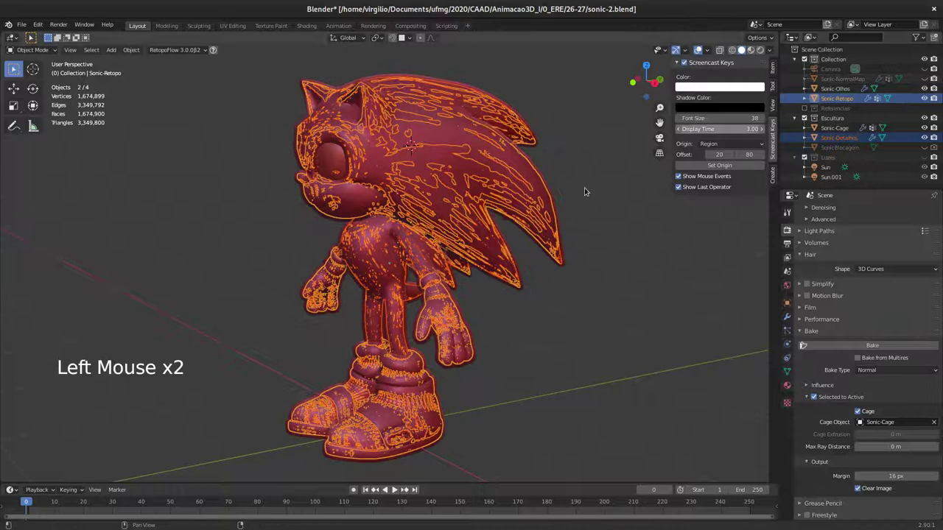